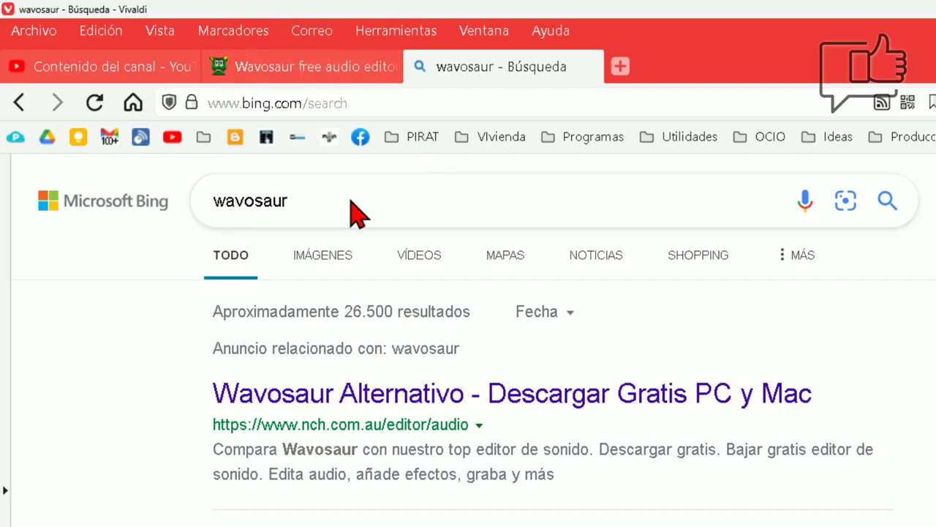
Step: Reach the official Wavosaur download page listing 32-bit and 64-bit files and get the 64-bit zip
{"action": "left_click", "coordinate": [329, 72]}
{"action": "left_click_drag", "start_coordinate": [898, 482], "coordinate": [911, 504]}
{"action": "left_click_drag", "start_coordinate": [334, 152], "coordinate": [400, 234]}
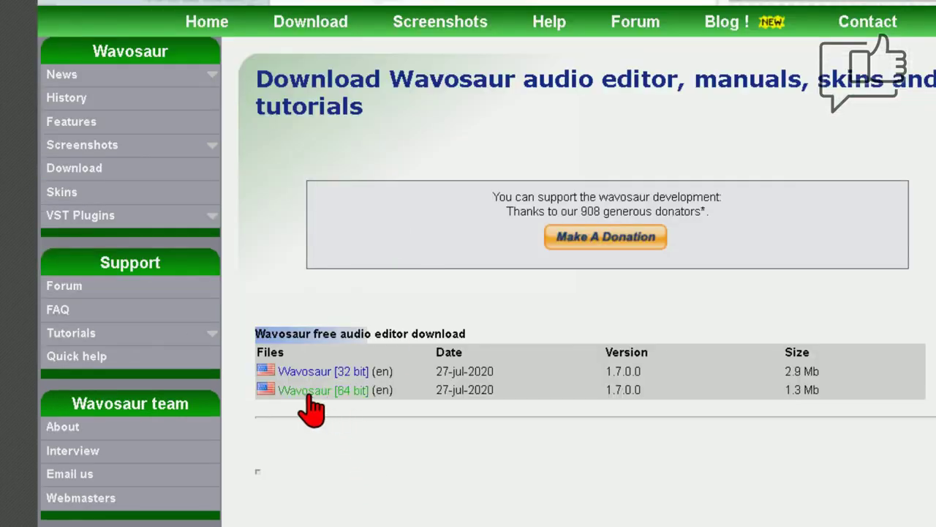
{"action": "left_click_drag", "start_coordinate": [322, 404], "coordinate": [829, 460]}
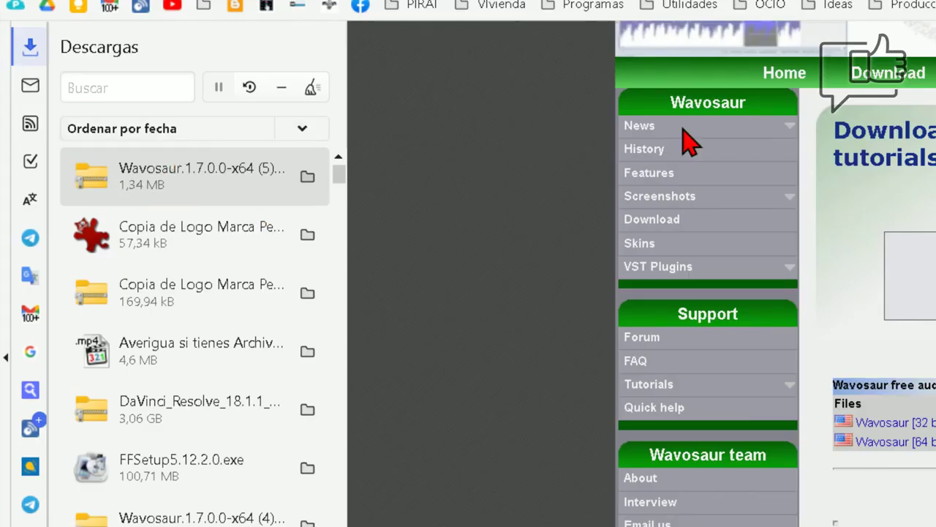
Step: Extract the Wavosaur zip with NanaZip into its own 'Wavosaur.1.7.0.0-x64' folder in Downloads
{"action": "right_click", "coordinate": [478, 209]}
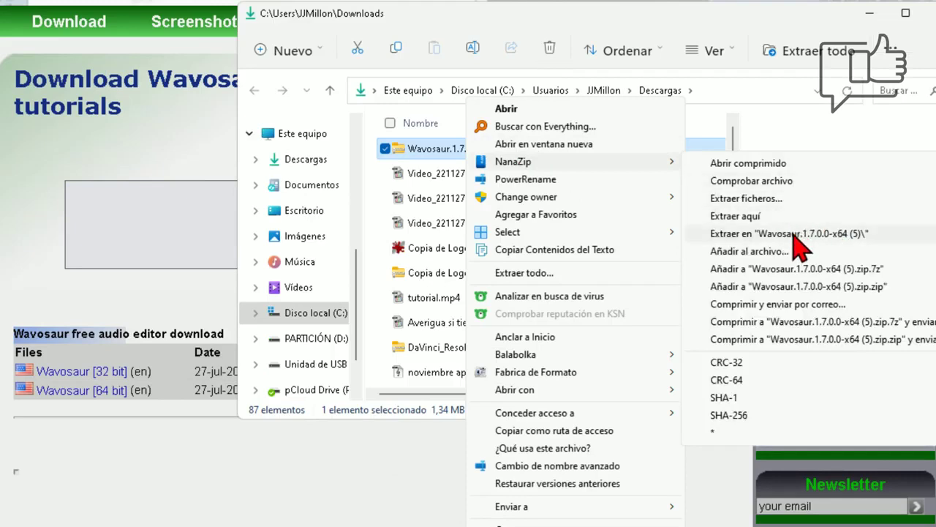
{"action": "left_click", "coordinate": [804, 246]}
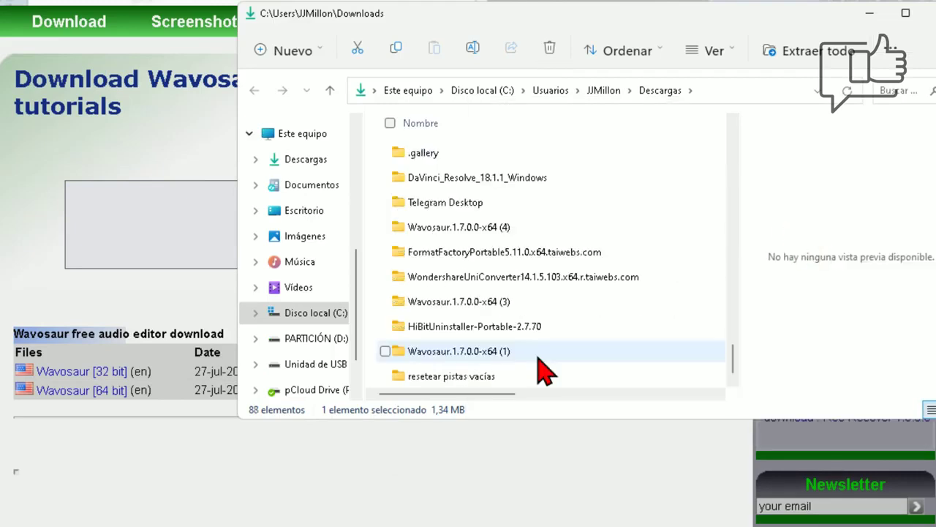